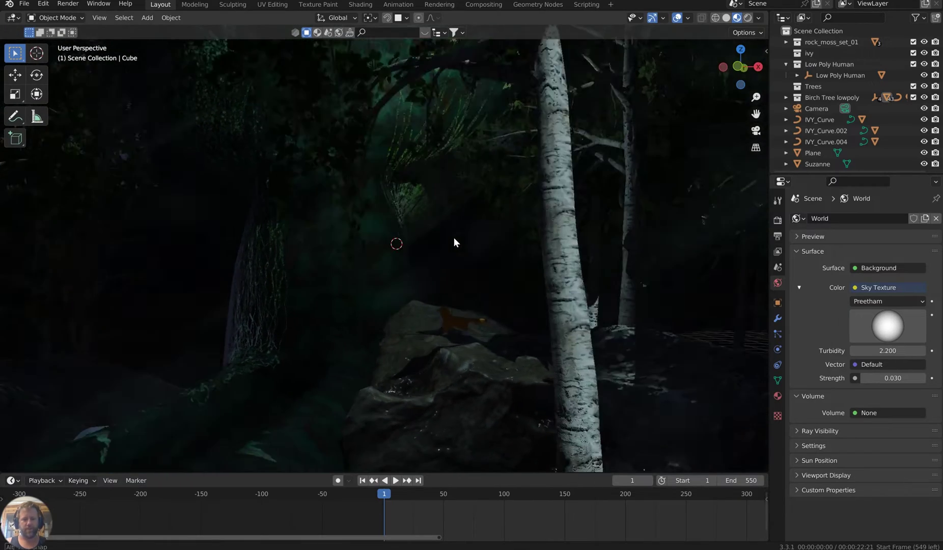
# Step: Orbit the viewport to look over the new purple landscape terrain on its flat plane
pyautogui.middleClick(419, 243)
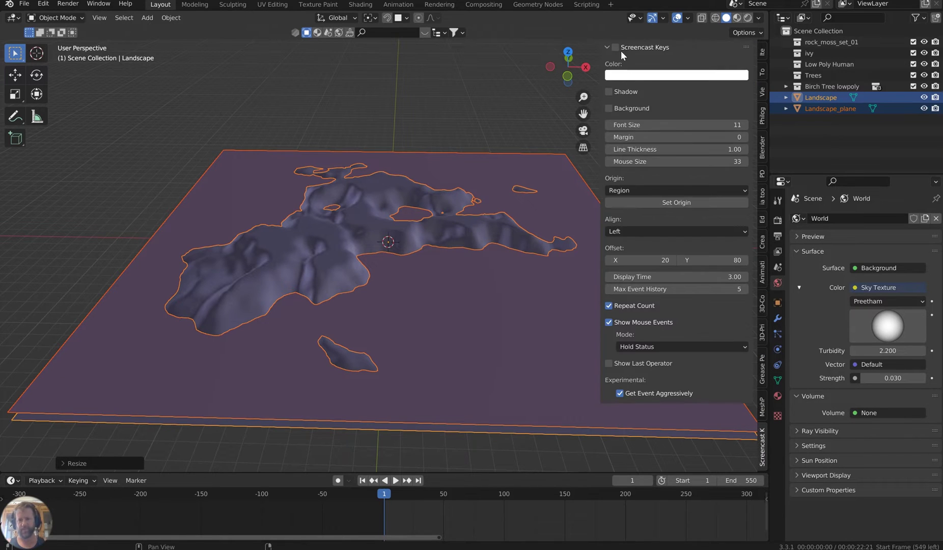
# Step: Hide the sidebar and drag the BlenderKit forest asset from the asset bar into the viewport
pyautogui.press('n')
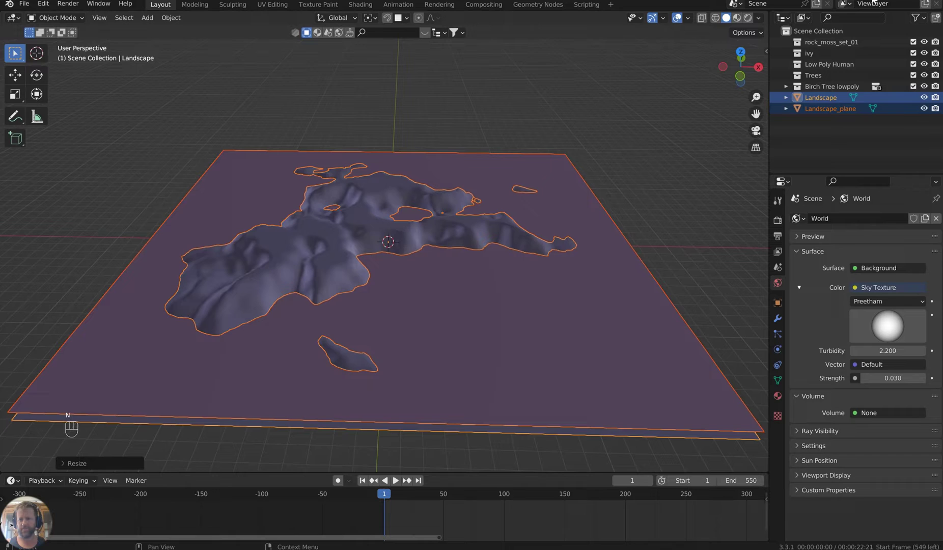
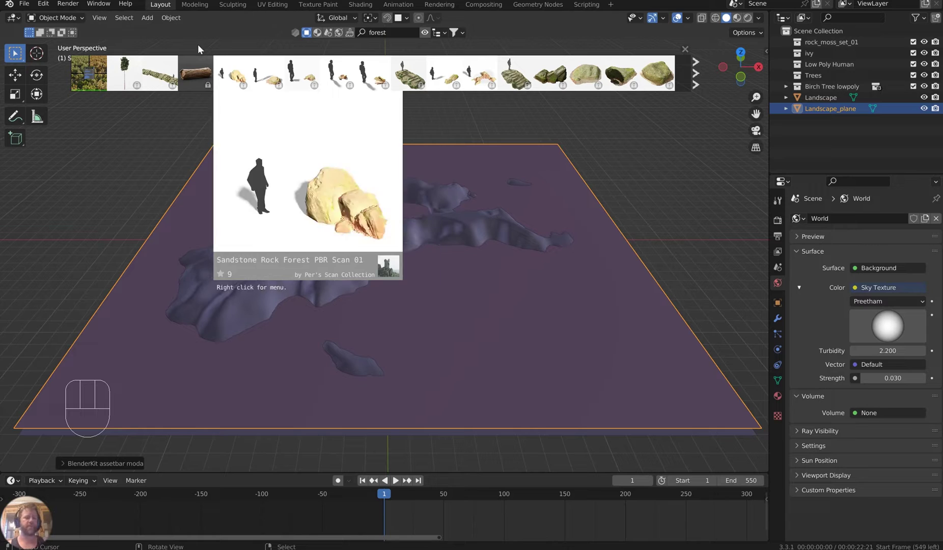
pyautogui.moveTo(45, 8); pyautogui.dragTo(64, 160)
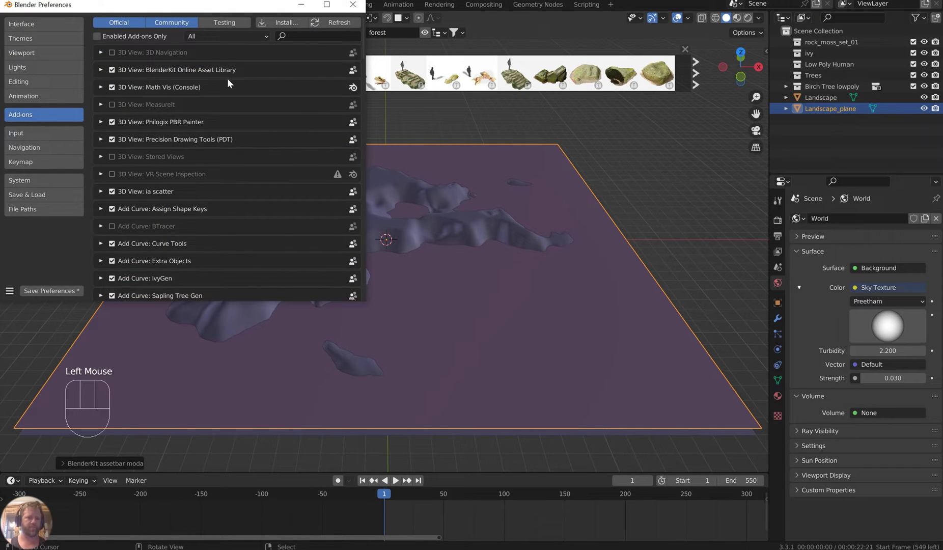
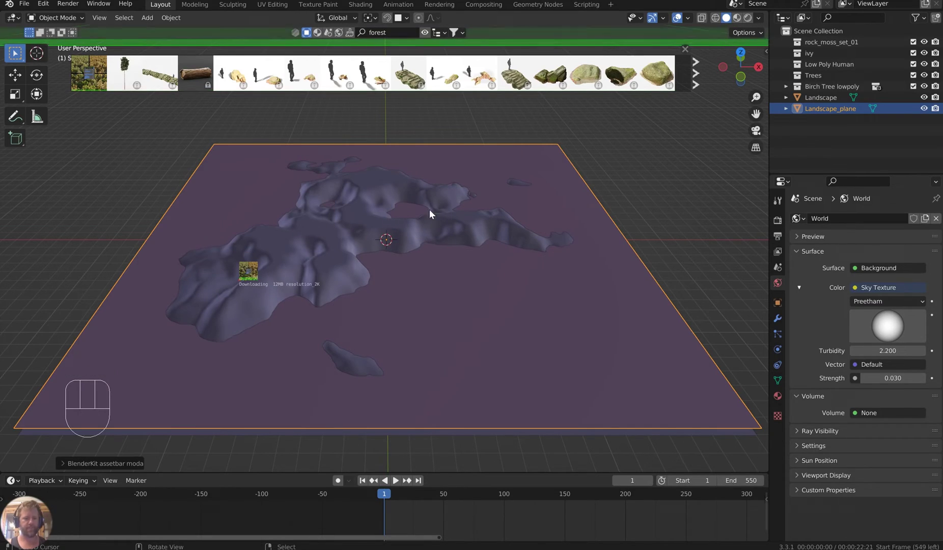
# Step: Orbit and zoom the viewport to inspect the downloaded low-poly forest covering the landscape
pyautogui.scroll(-3)
pyautogui.middleClick(525, 227)
pyautogui.rightClick(527, 195)
pyautogui.moveTo(520, 216); pyautogui.dragTo(522, 207)
pyautogui.scroll(3)
pyautogui.moveTo(522, 220); pyautogui.dragTo(510, 224)
pyautogui.scroll(-3)
pyautogui.moveTo(567, 218); pyautogui.dragTo(509, 216)
pyautogui.moveTo(499, 221); pyautogui.dragTo(460, 214)
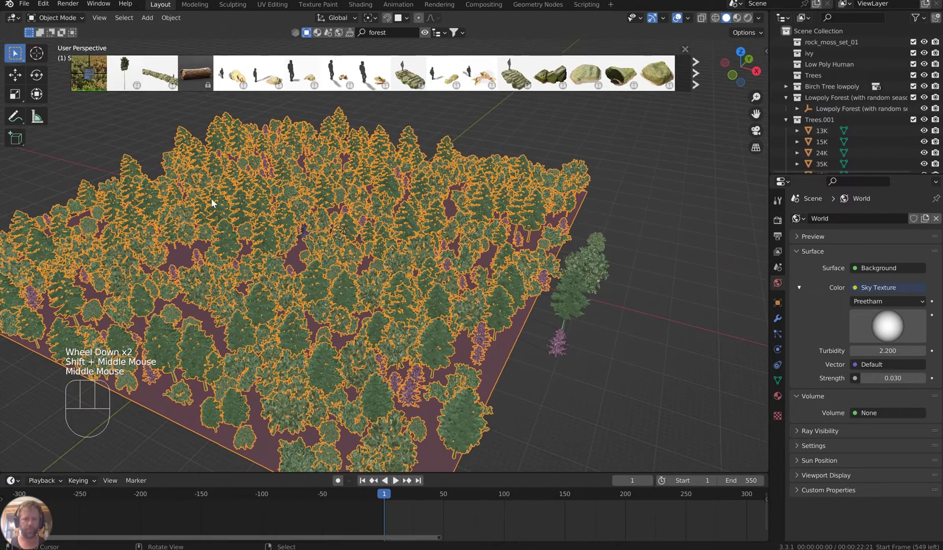